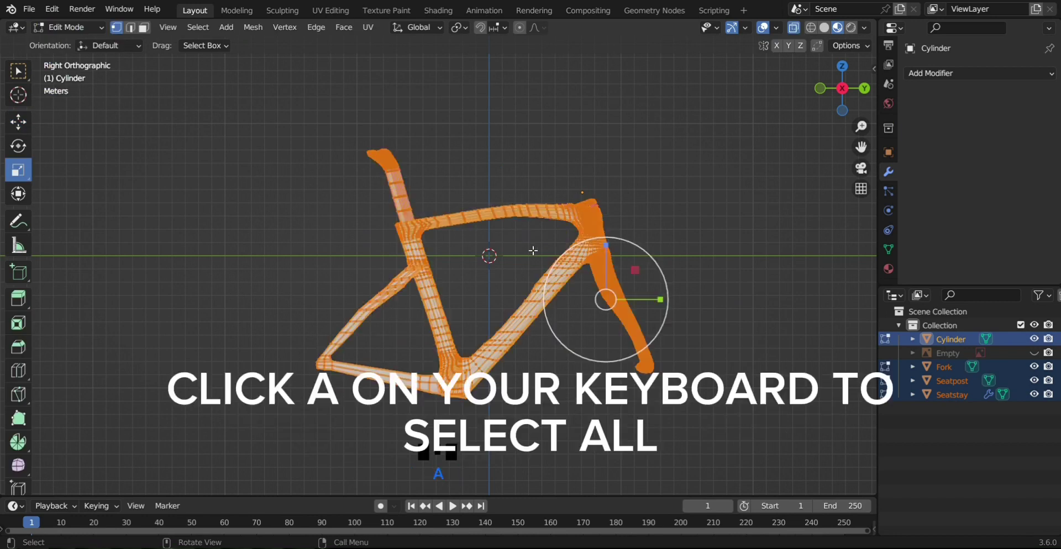
Unwrap the selected frame faces with Project from View in Right Orthographic
key("u")
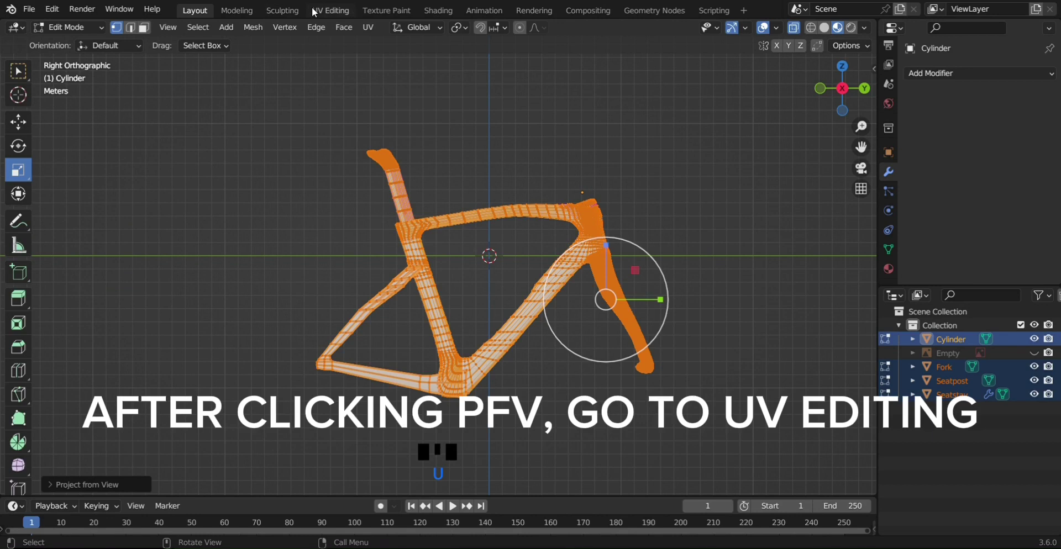
In UV Editing, load the Pinarello decal image and scale the frame's UV layout over it
left_click(353, 22)
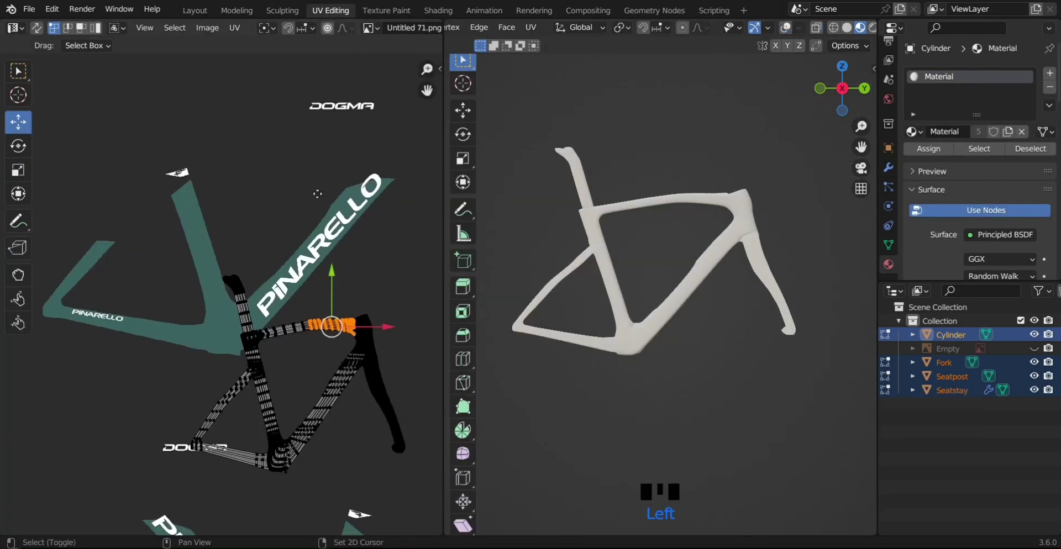
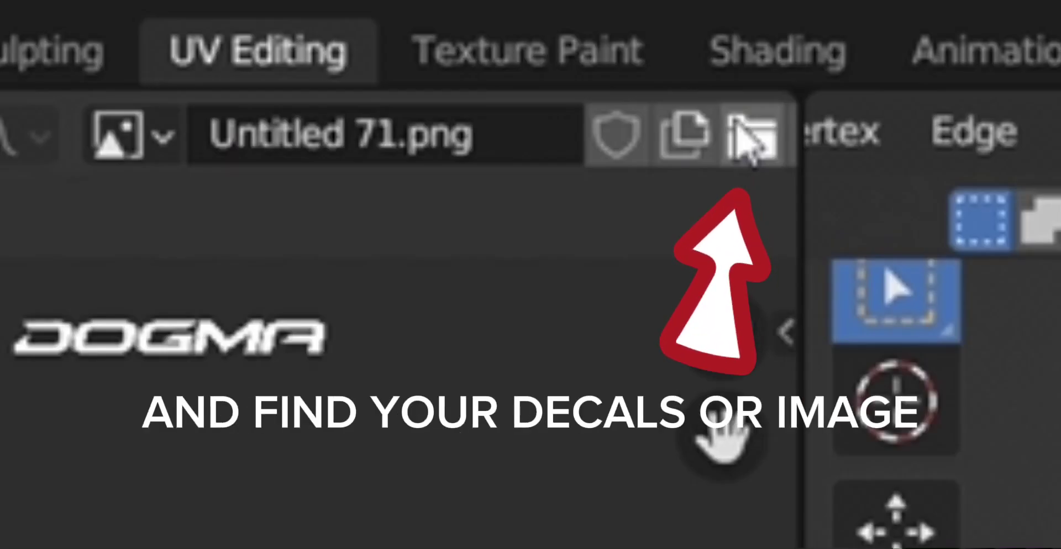
left_click_drag(436, 36, 278, 235)
middle_click(279, 235)
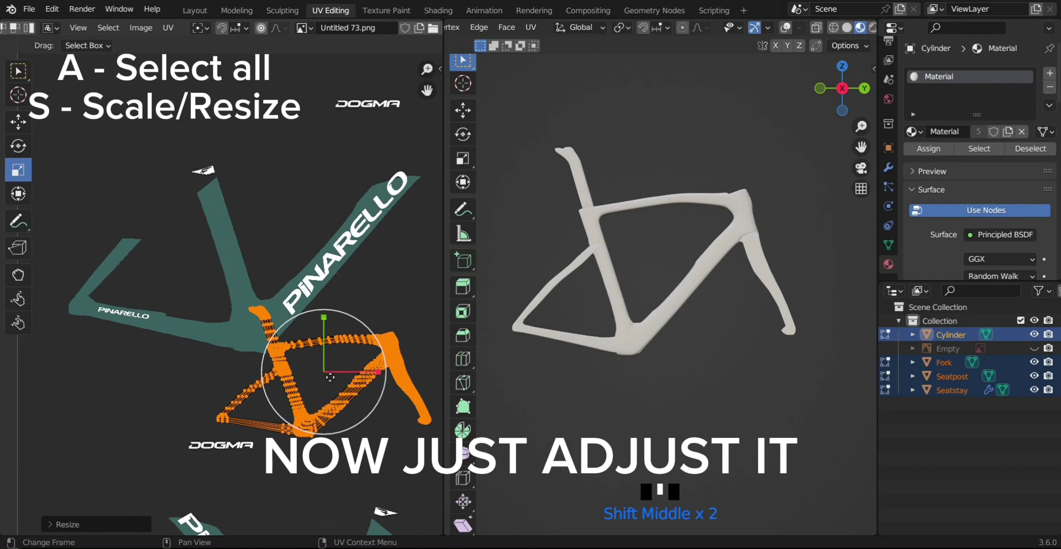
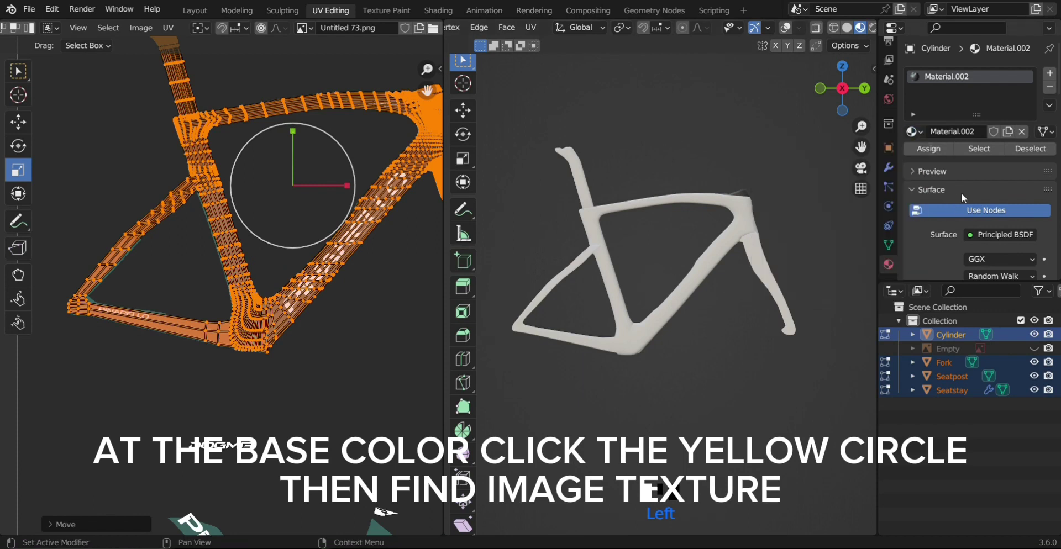
Set the Fork material's Base Color to an Image Texture using Untitled 73.png
left_click_drag(920, 246, 914, 277)
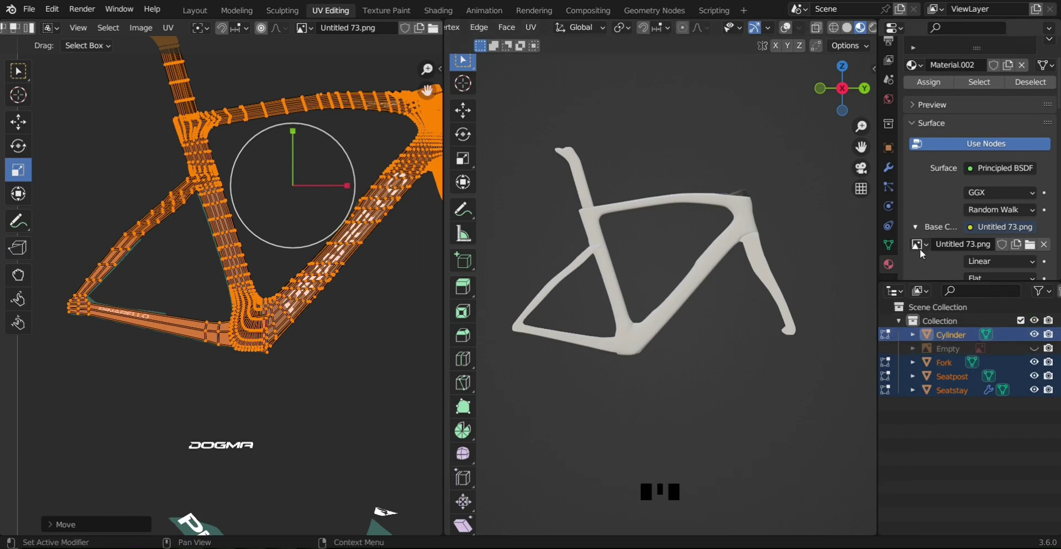
left_click_drag(895, 368, 975, 228)
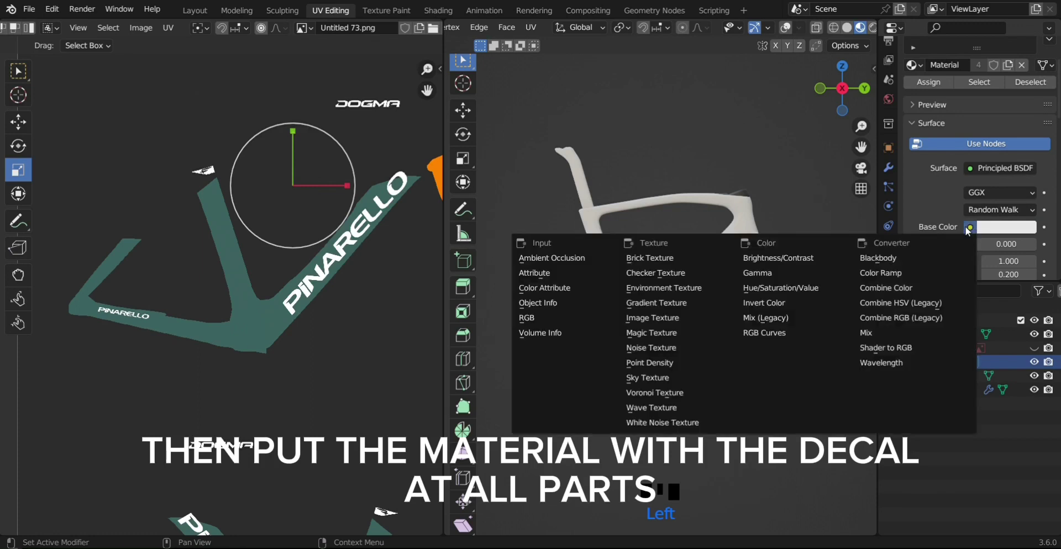
left_click_drag(654, 324, 896, 381)
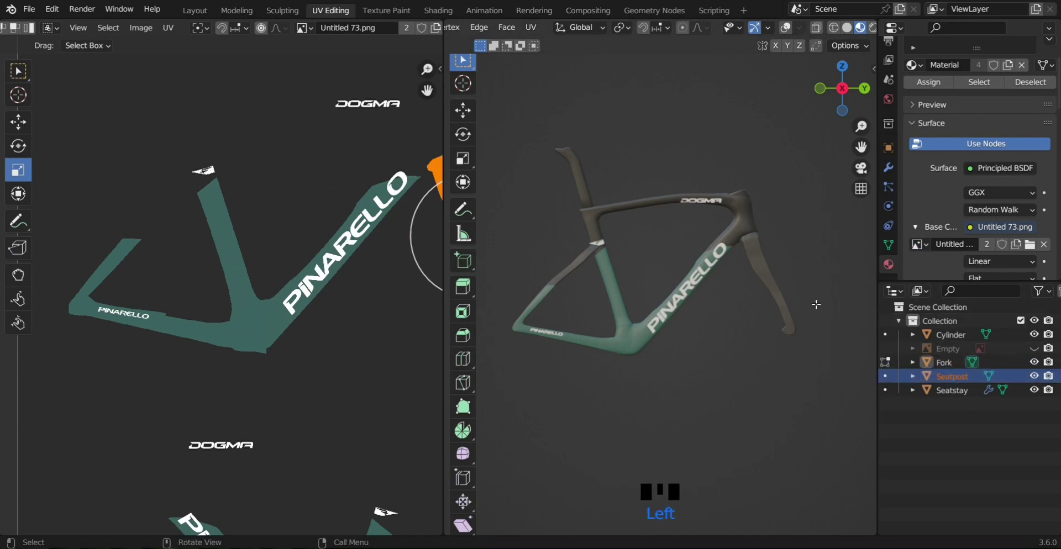
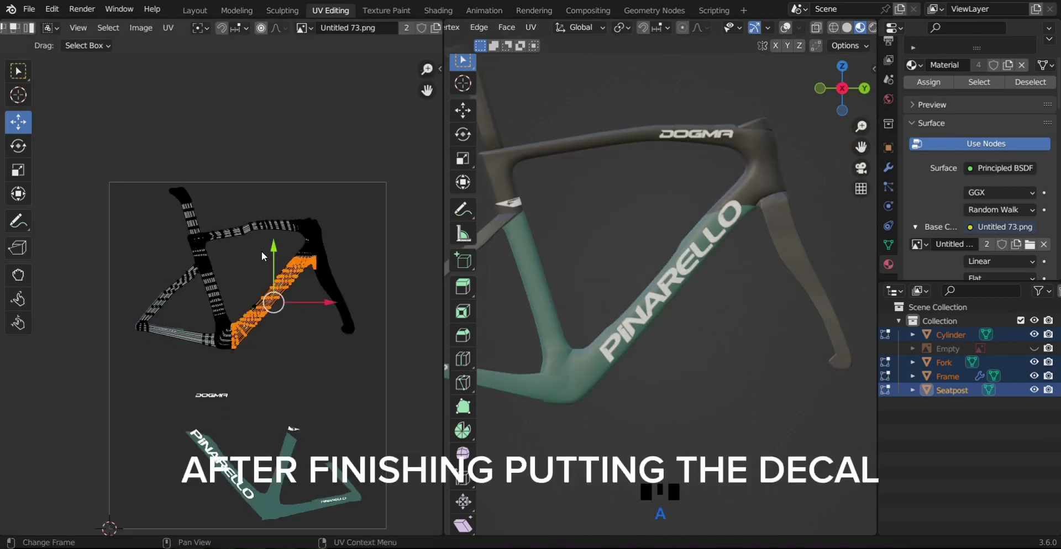
With Cylinder, Fork and Seatpost in Edit Mode, view the model from above via the gizmo
left_click(844, 71)
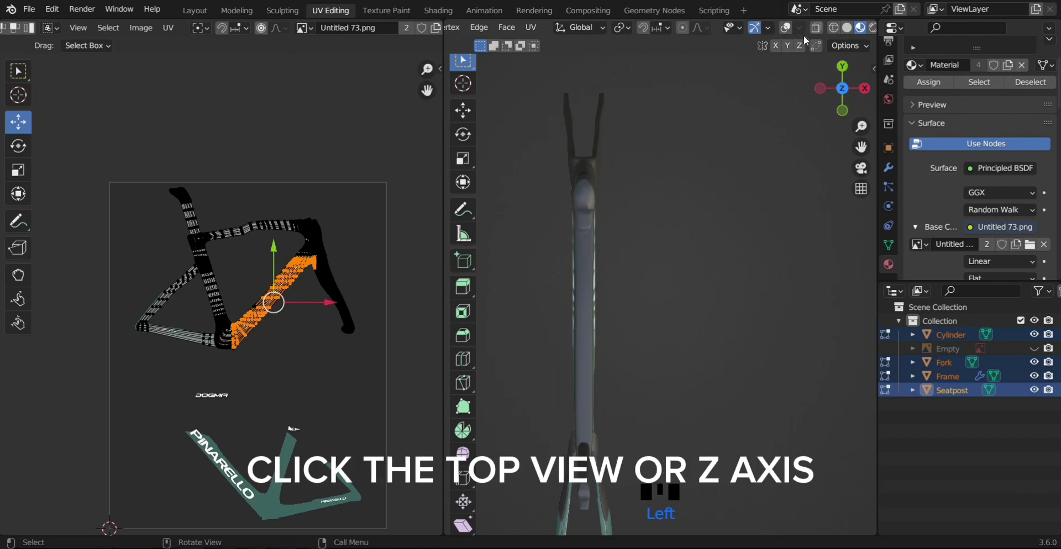
Switch to Top Orthographic and box-select the seatpost geometry to show its UVs
left_click(784, 30)
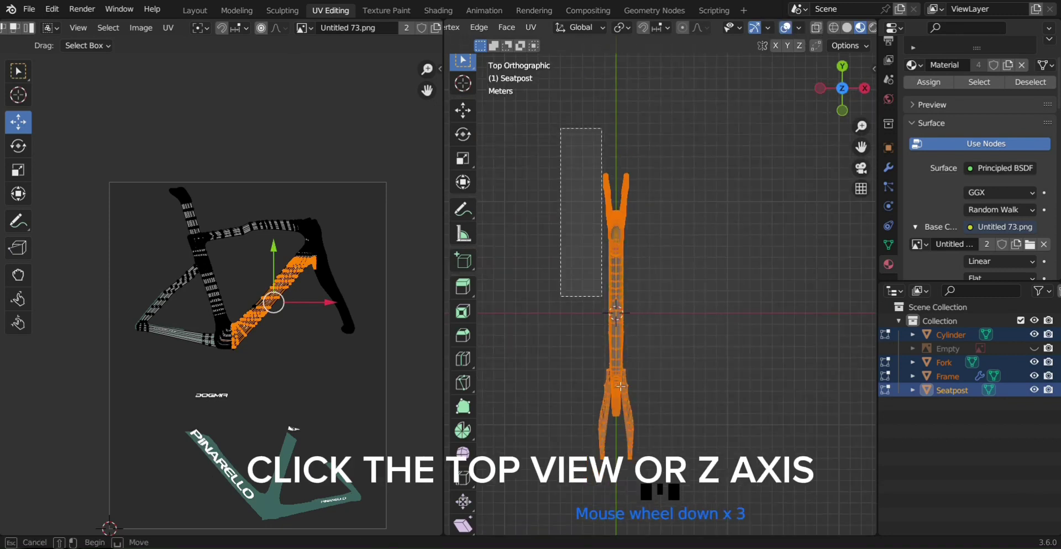
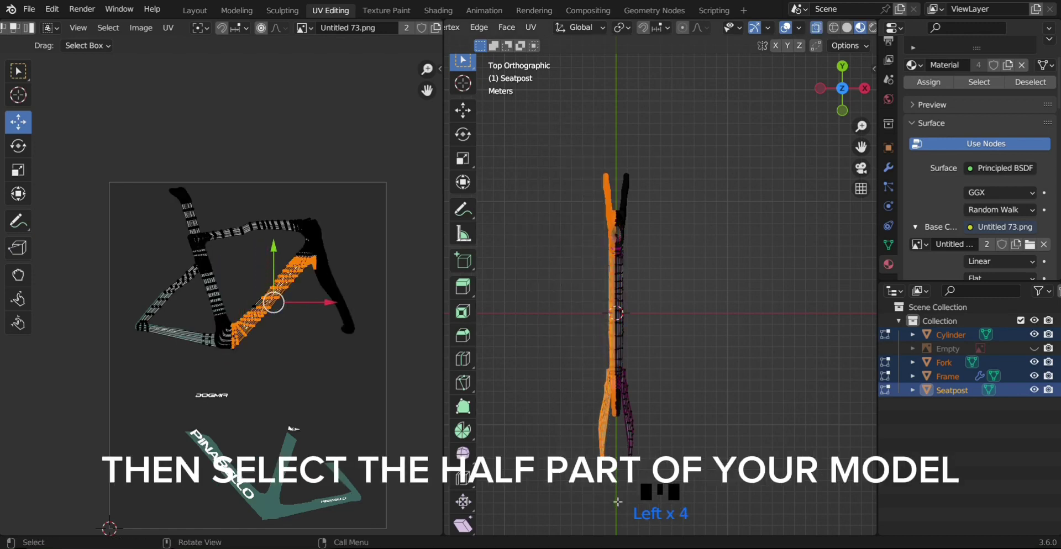
Select all UVs and move the mirrored layout so the lettering lands on the frame tubes
key("a")
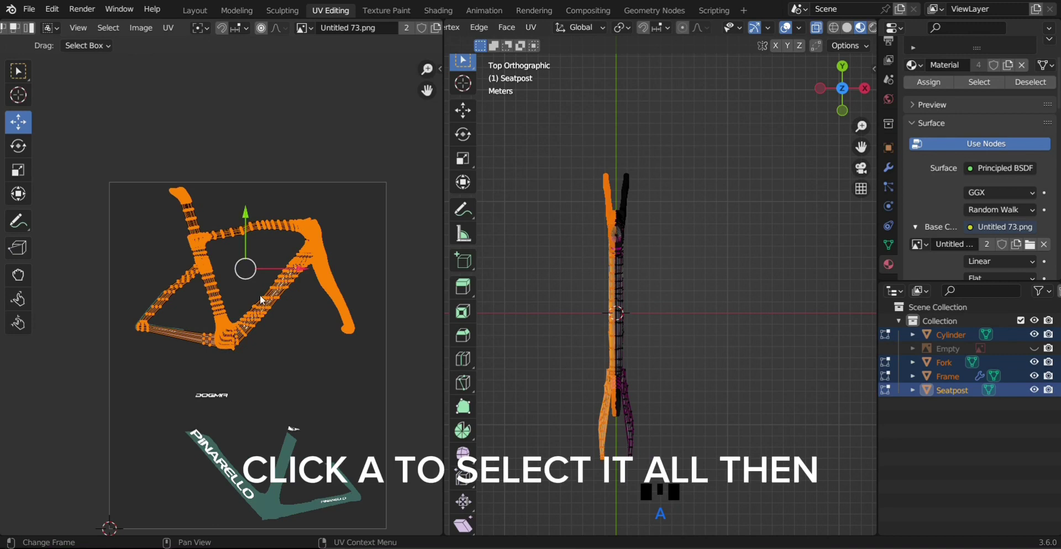
left_click_drag(274, 329, 254, 303)
left_click(255, 303)
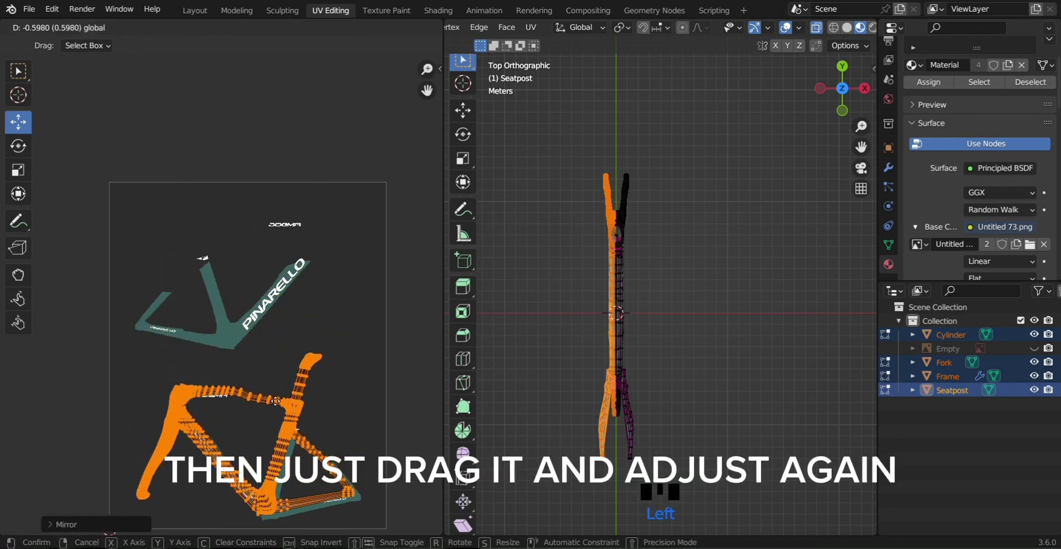
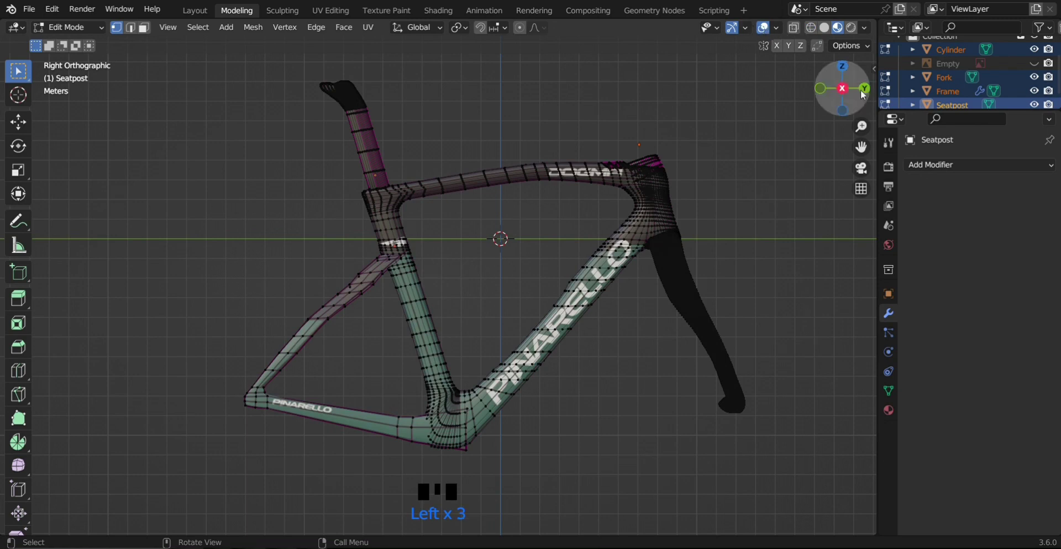
Orbit and zoom around the head tube to inspect the Pinarello and Dogma decals
left_click_drag(887, 108, 447, 95)
left_click_drag(735, 113, 627, 147)
scroll("down", 3)
left_click_drag(628, 154, 465, 213)
scroll("up", 3)
scroll("down", 3)
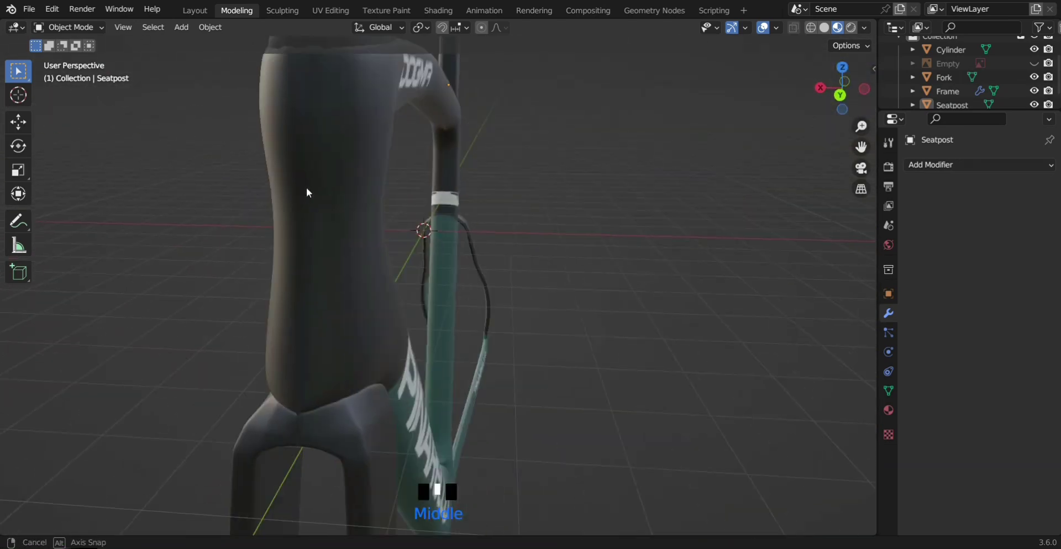